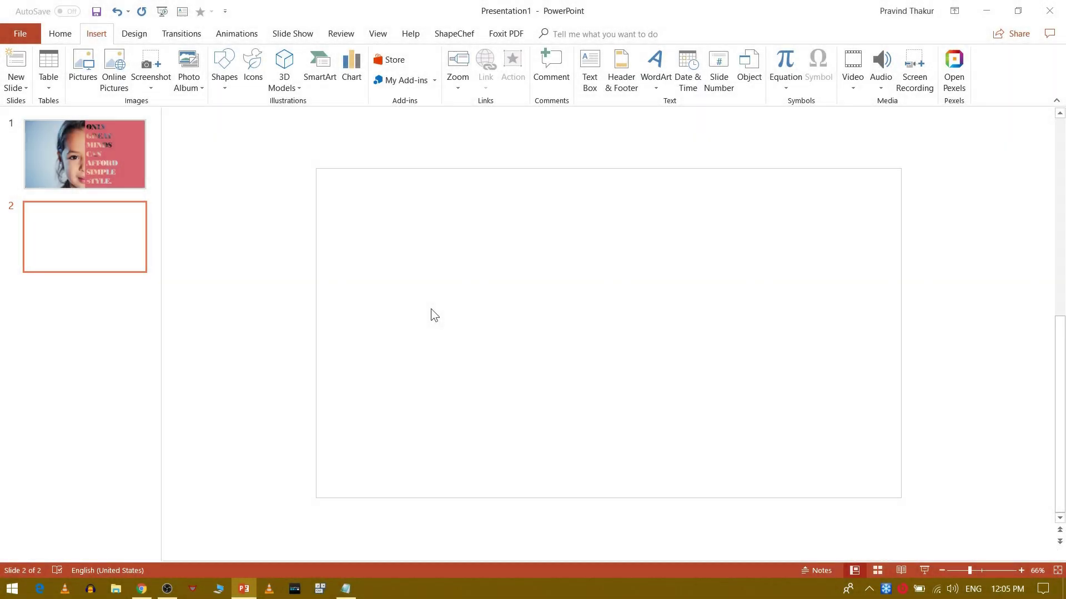
# Step: Draw a rectangle shape on the blank second slide
pyautogui.click(225, 79)
pyautogui.click(261, 126)
pyautogui.click(395, 227)
pyautogui.click(498, 340)
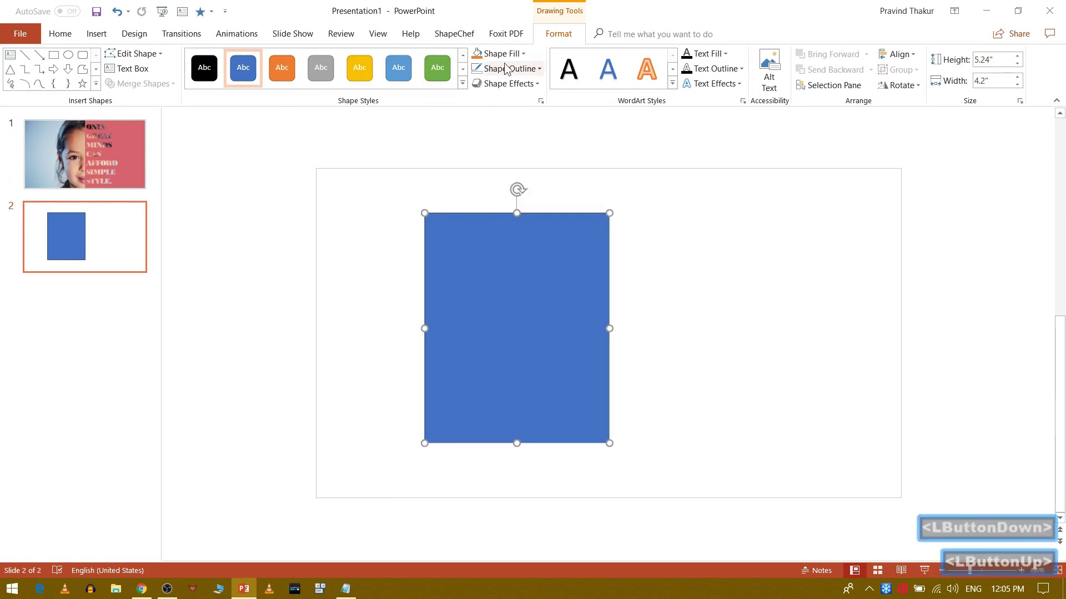
# Step: Remove the rectangle's outline and stretch it to full slide height covering the left half
pyautogui.click(506, 66)
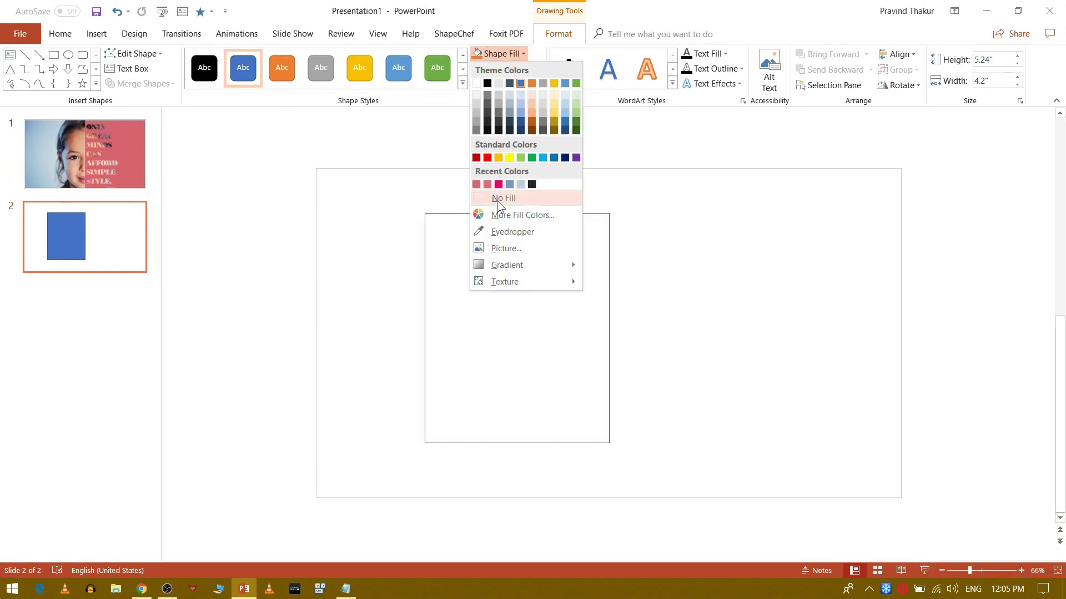
pyautogui.click(446, 114)
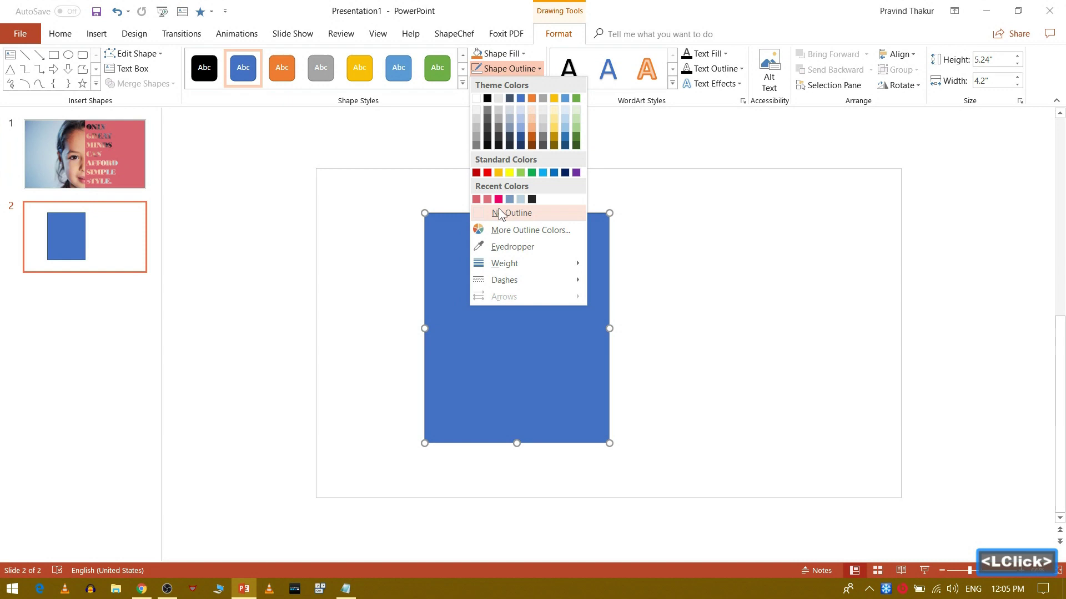
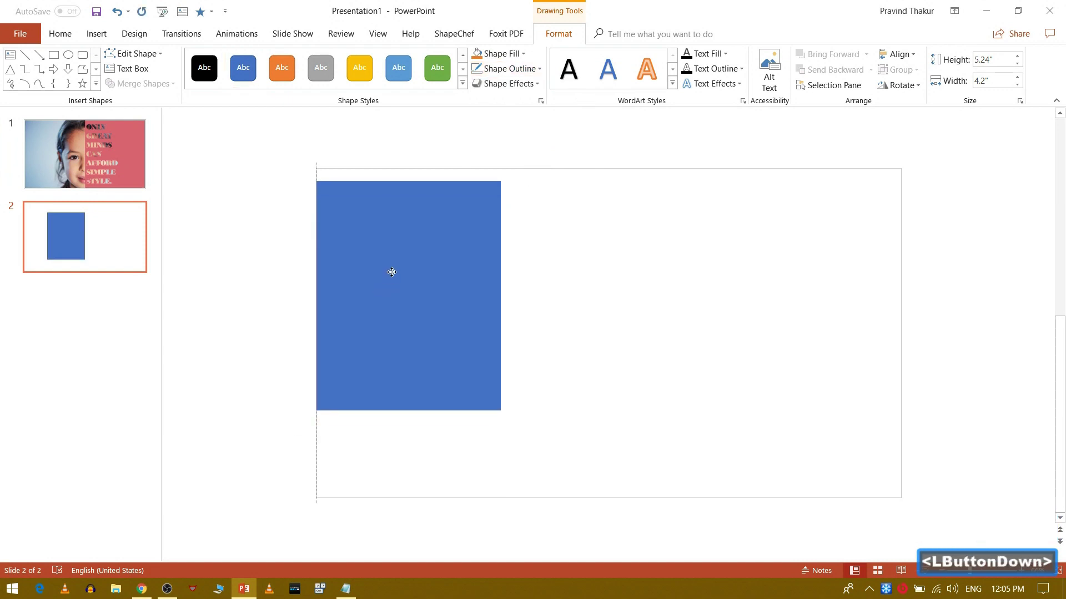
pyautogui.click(414, 433)
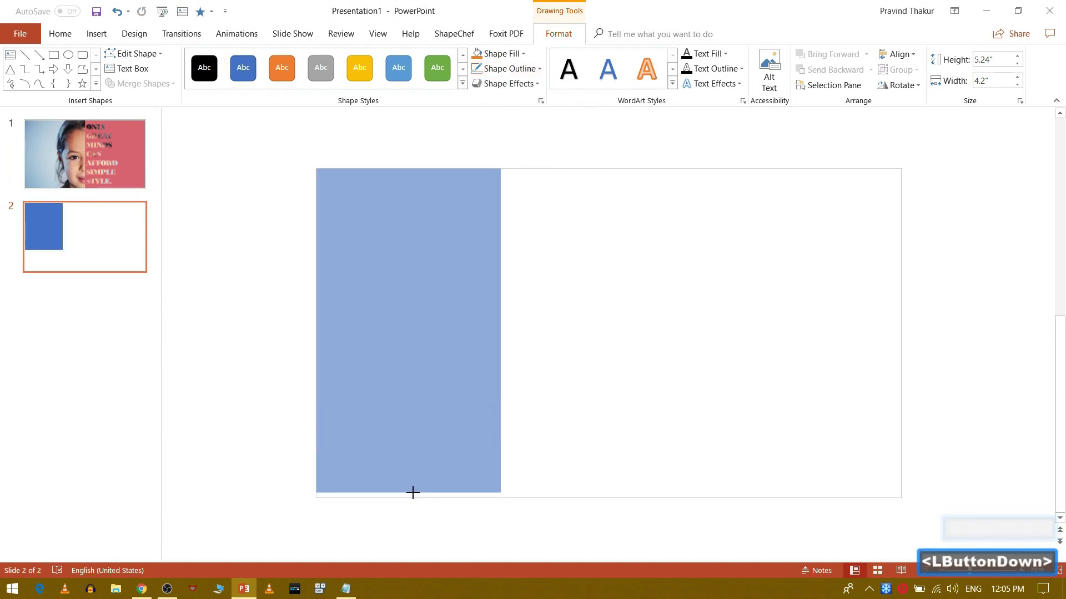
pyautogui.doubleClick(502, 329)
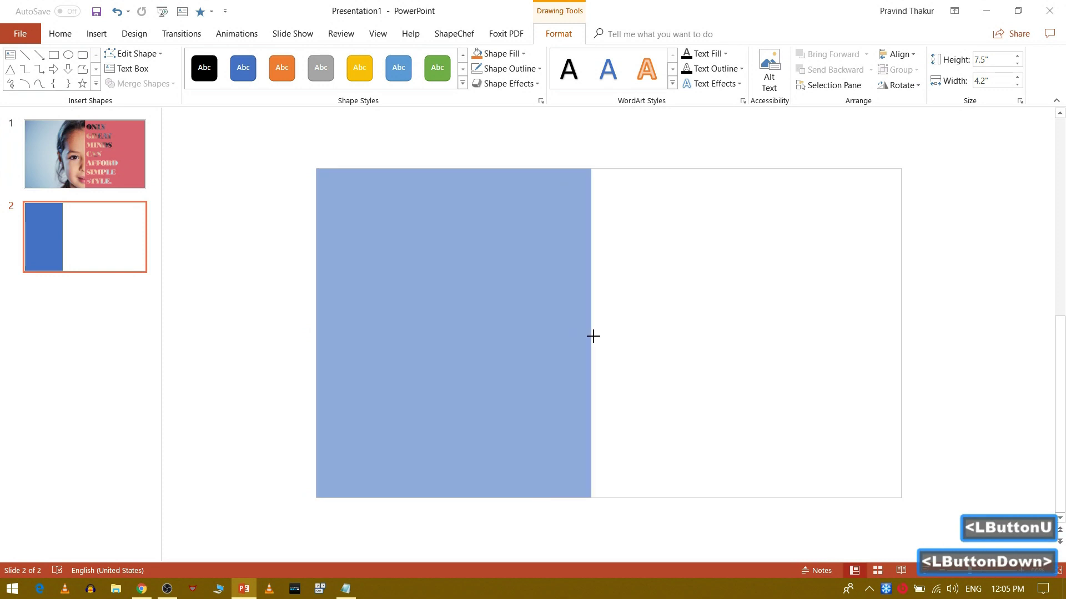
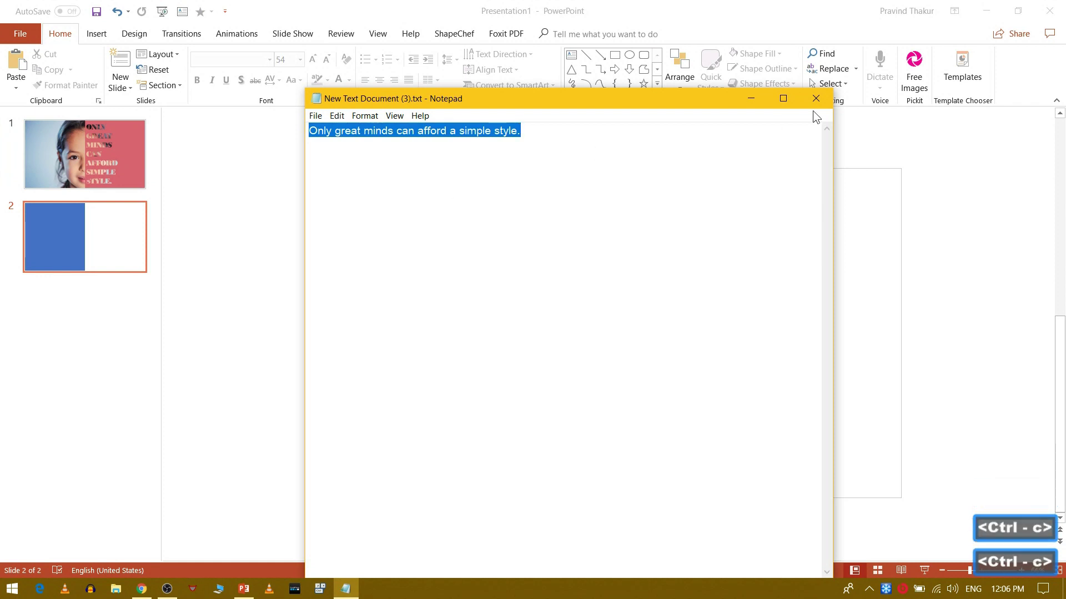
# Step: Paste the copied quote from Notepad into a new text box on the slide
pyautogui.click(754, 108)
pyautogui.click(685, 324)
pyautogui.click(685, 324)
pyautogui.press('BackSpace')
# Step: Break the quote so each word sits on its own line in a narrow column
pyautogui.press('Return')
pyautogui.press('Right')
pyautogui.press('Right')
pyautogui.press('Left')
pyautogui.press('BackSpace')
pyautogui.press('Return')
pyautogui.press('Right')
pyautogui.press('Right')
pyautogui.press('BackSpace')
pyautogui.press('Return')
pyautogui.press('Right')
pyautogui.press('Right')
pyautogui.press('BackSpace')
pyautogui.press('Return')
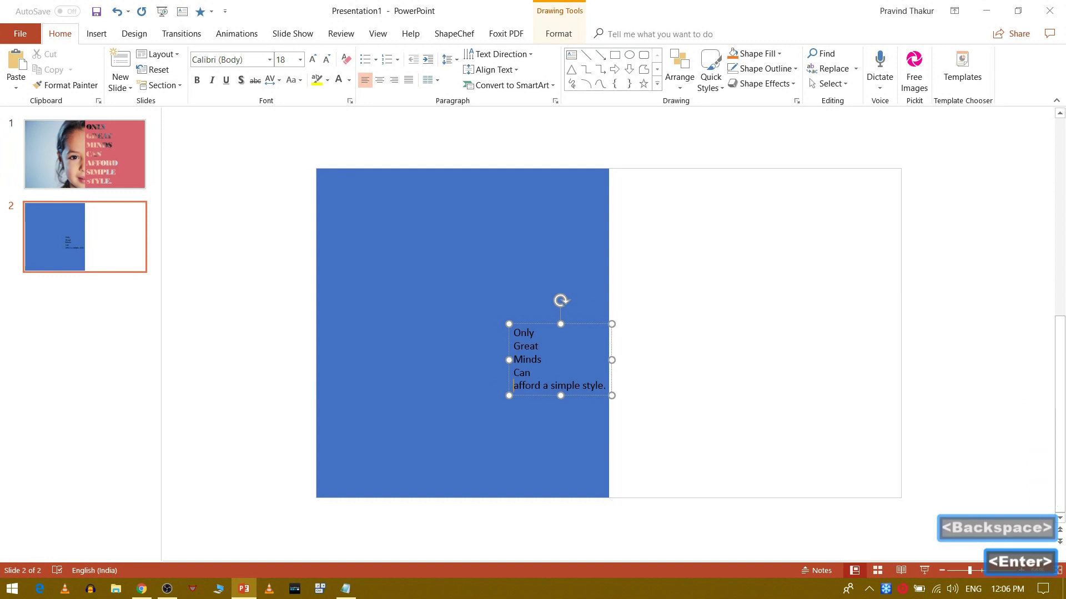
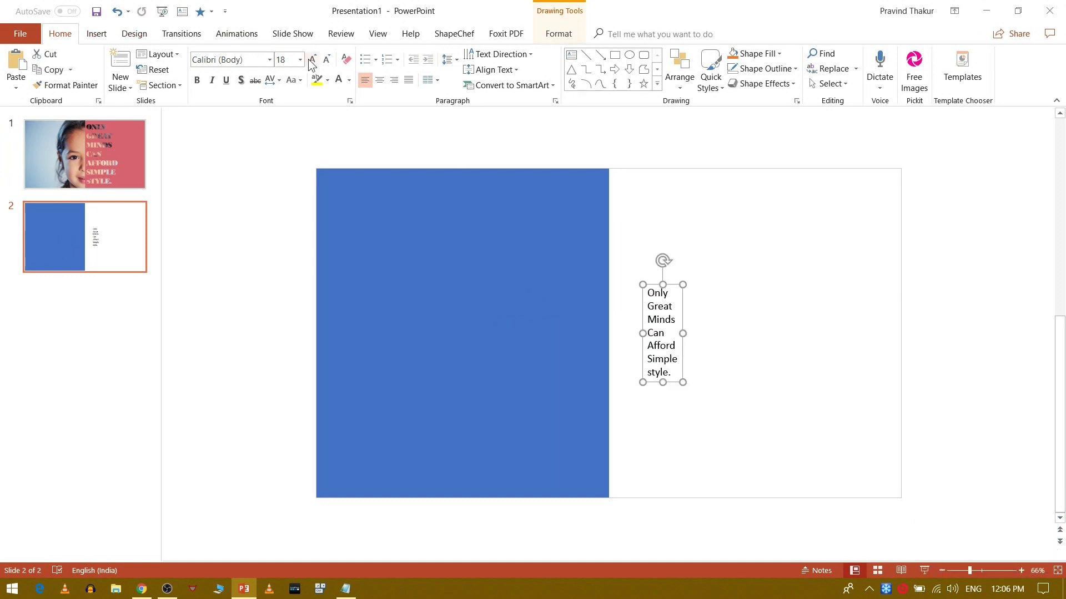
# Step: Select the quote text box and enlarge its font size
pyautogui.click(686, 350)
pyautogui.doubleClick(310, 69)
pyautogui.doubleClick(309, 69)
pyautogui.doubleClick(309, 68)
# Step: Set the whole quote in the Bodoni MT Black font
pyautogui.click(275, 75)
pyautogui.click(269, 75)
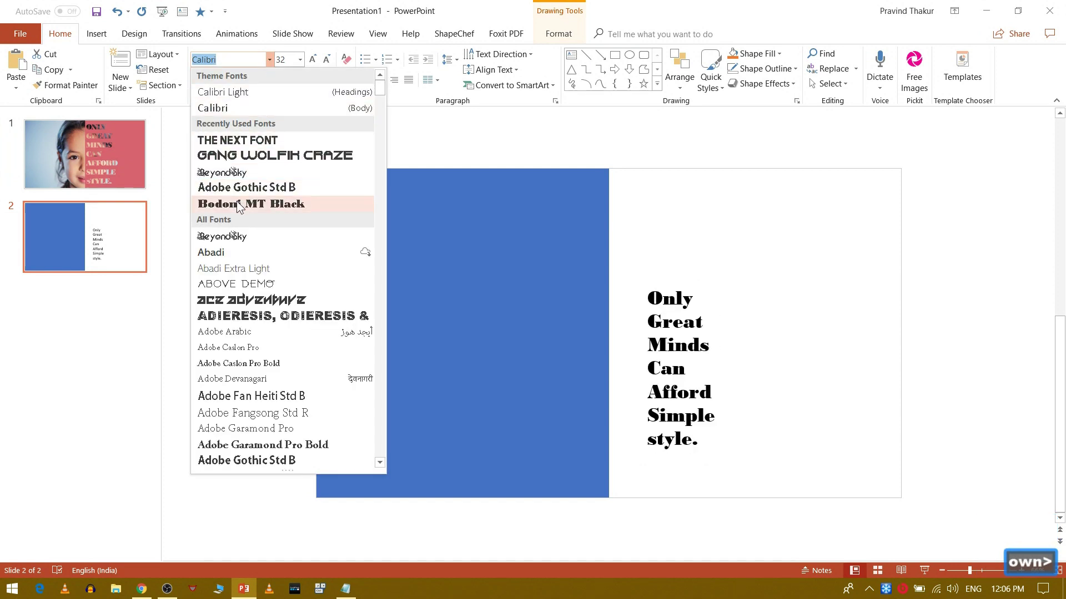
pyautogui.click(239, 212)
pyautogui.click(271, 64)
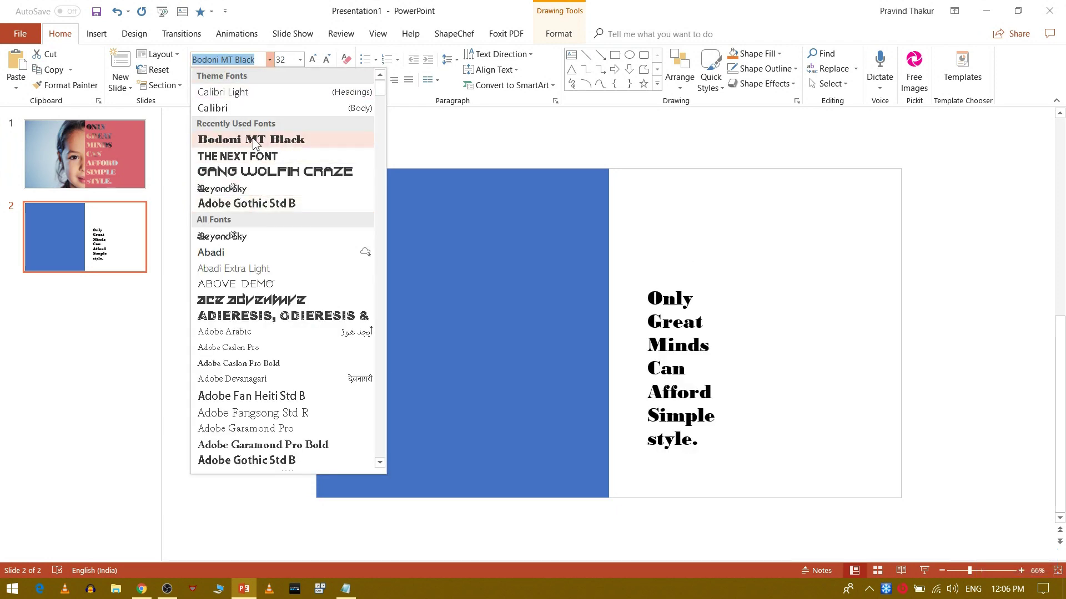
pyautogui.click(253, 147)
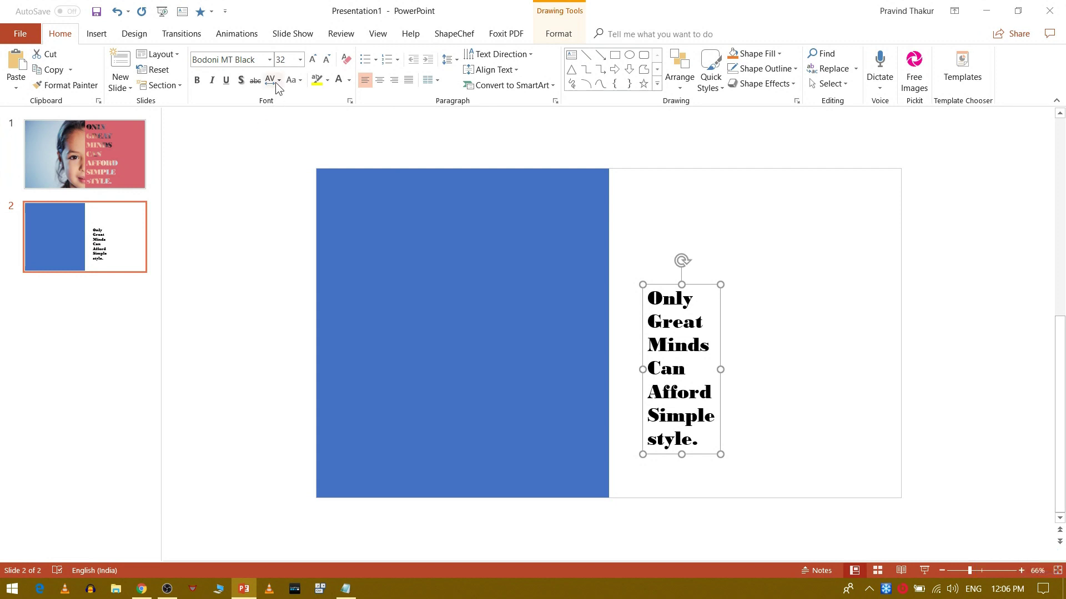
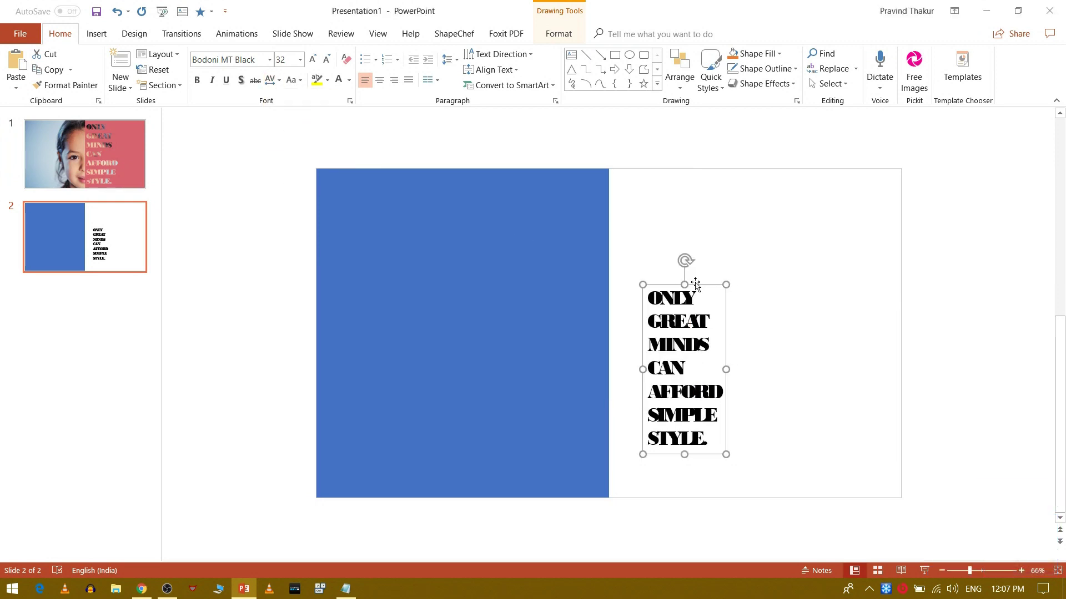
# Step: Make the capitalised quote bold and large enough to fill the right half beside the rectangle
pyautogui.click(312, 68)
pyautogui.doubleClick(312, 68)
pyautogui.click(312, 68)
pyautogui.doubleClick(312, 68)
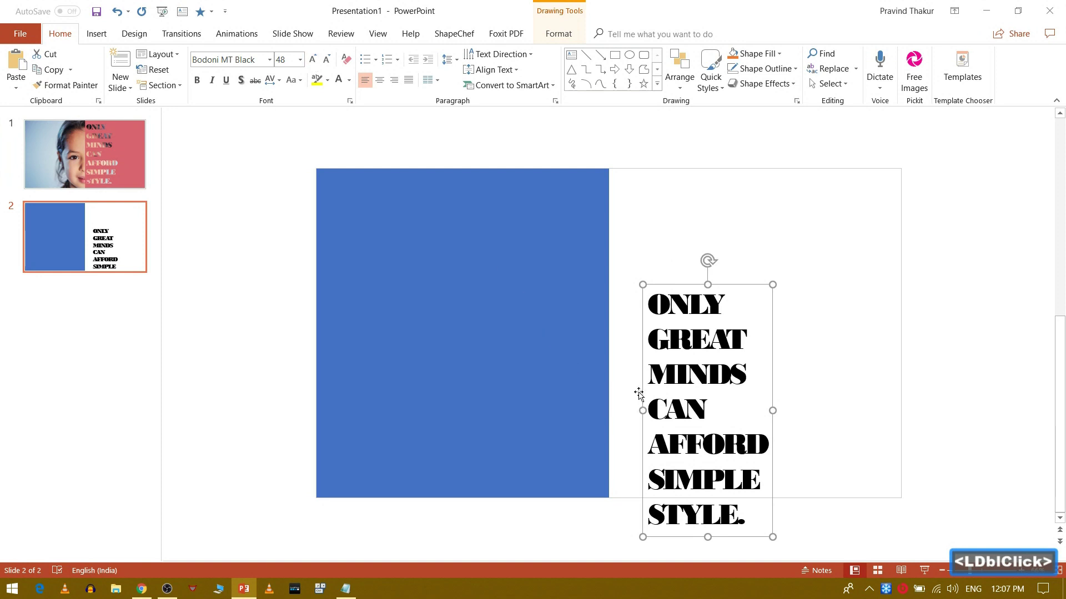
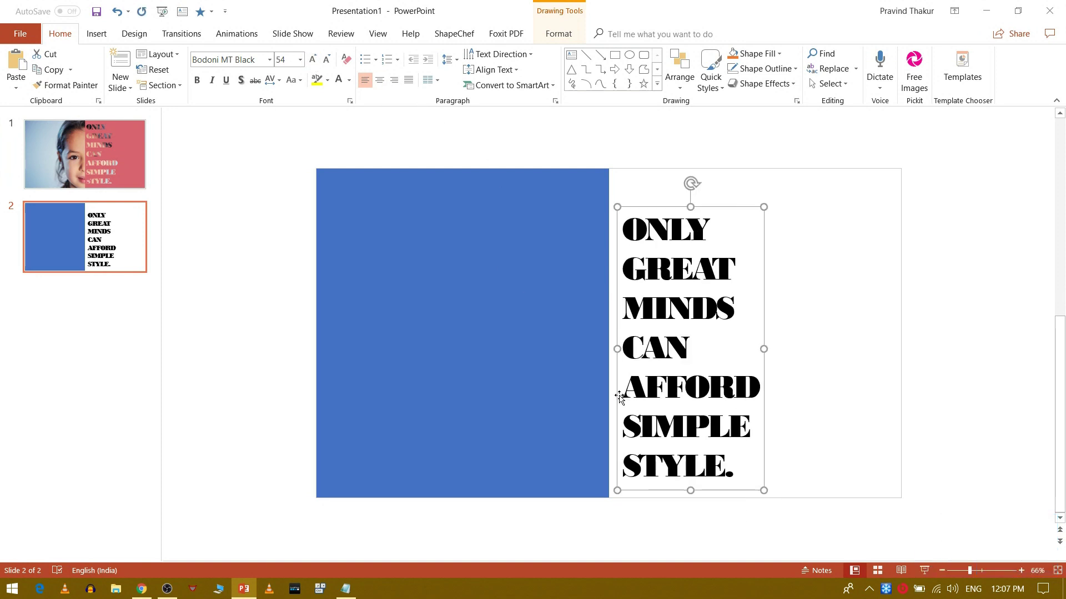
pyautogui.click(198, 91)
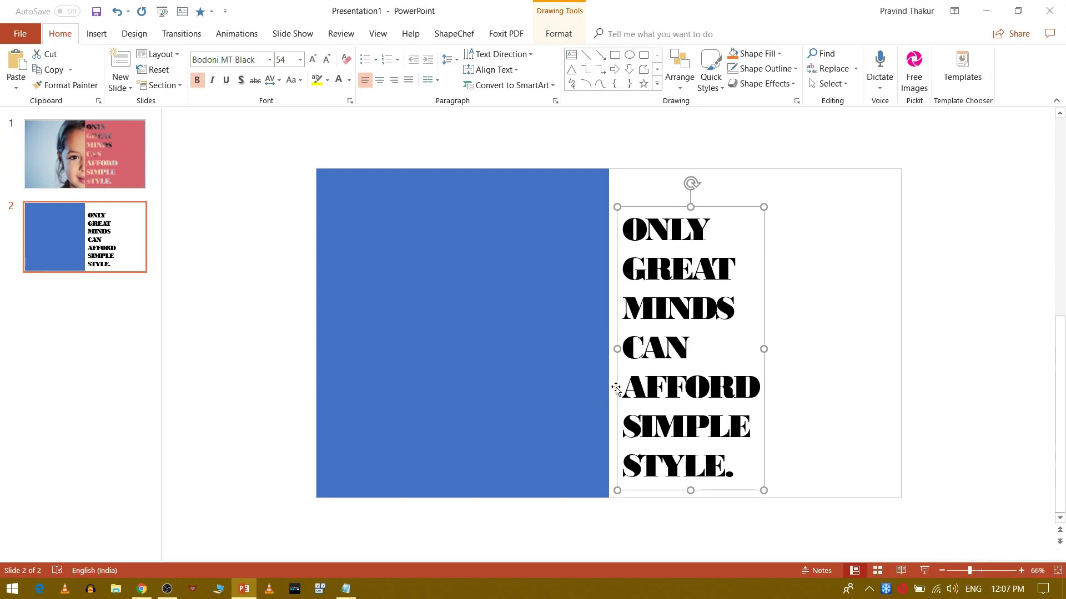
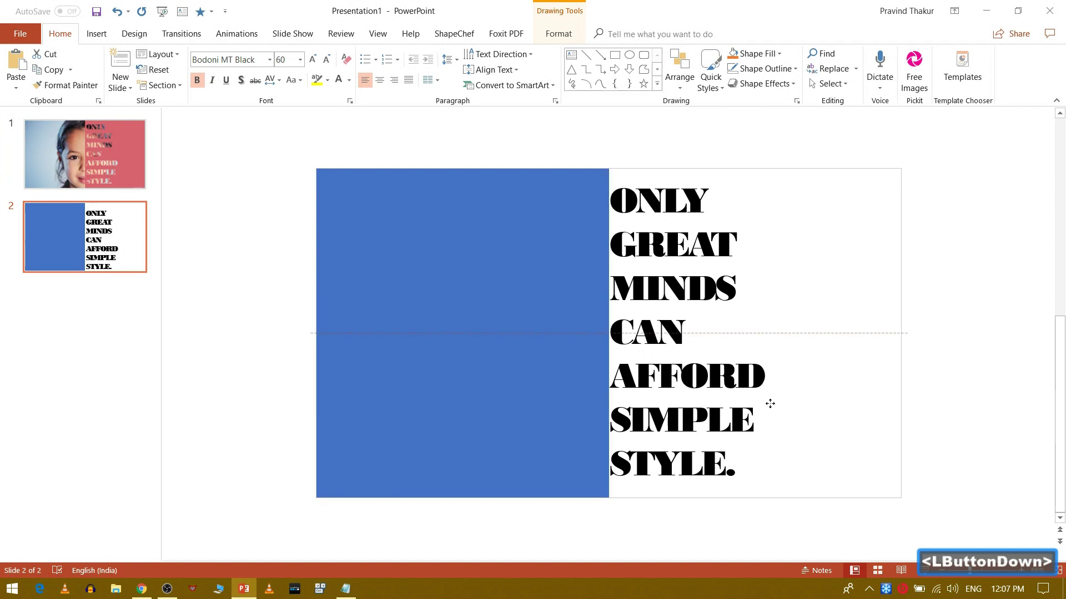
pyautogui.press('Right')
pyautogui.press('Right')
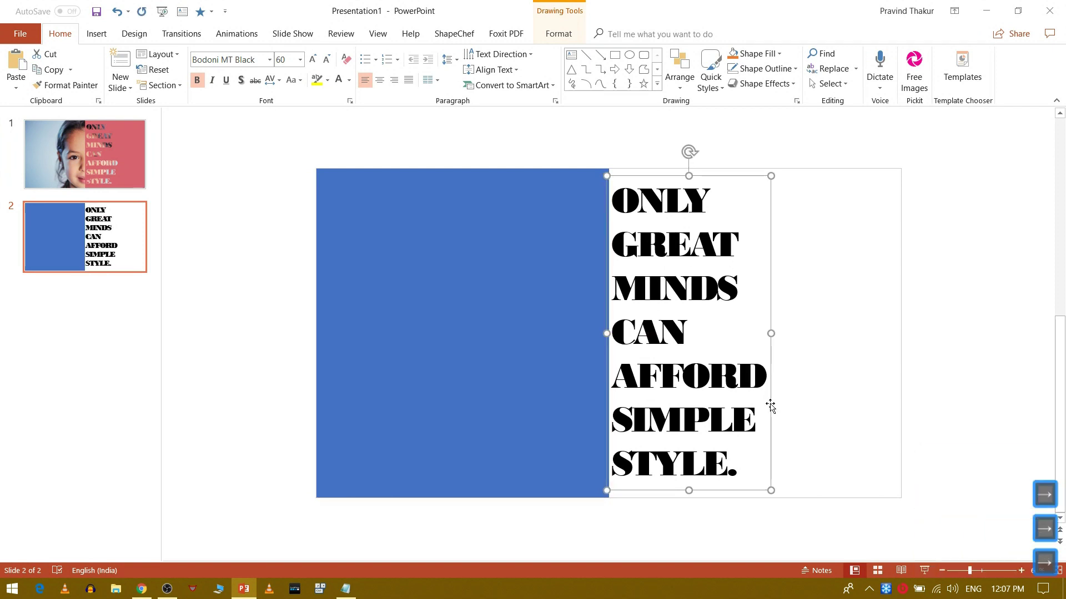
# Step: Merge the blue rectangle with the quote and bring up the combined shape's fill choices
pyautogui.click(219, 448)
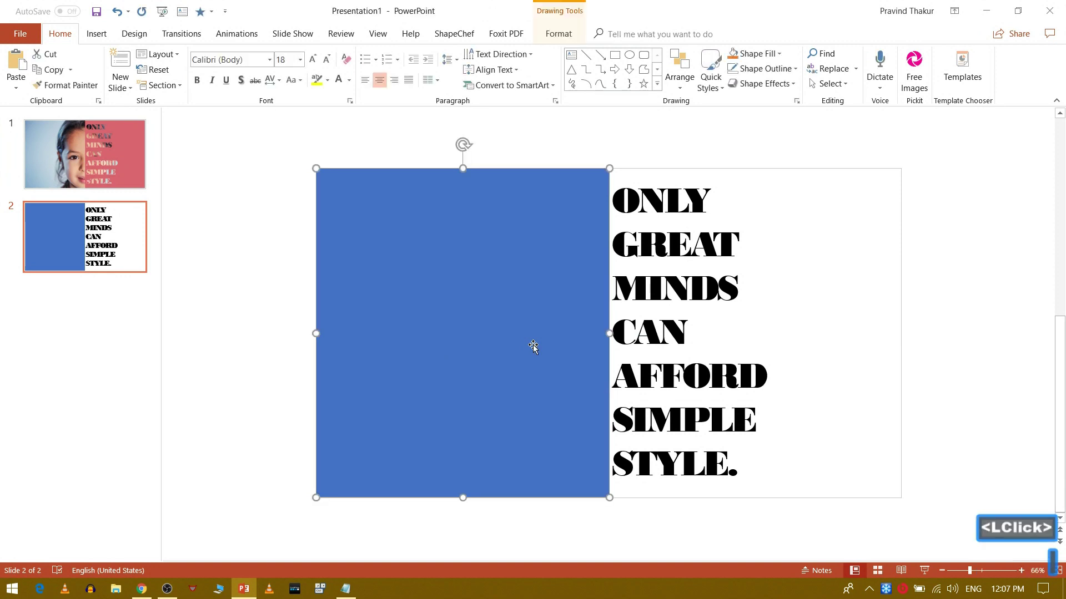
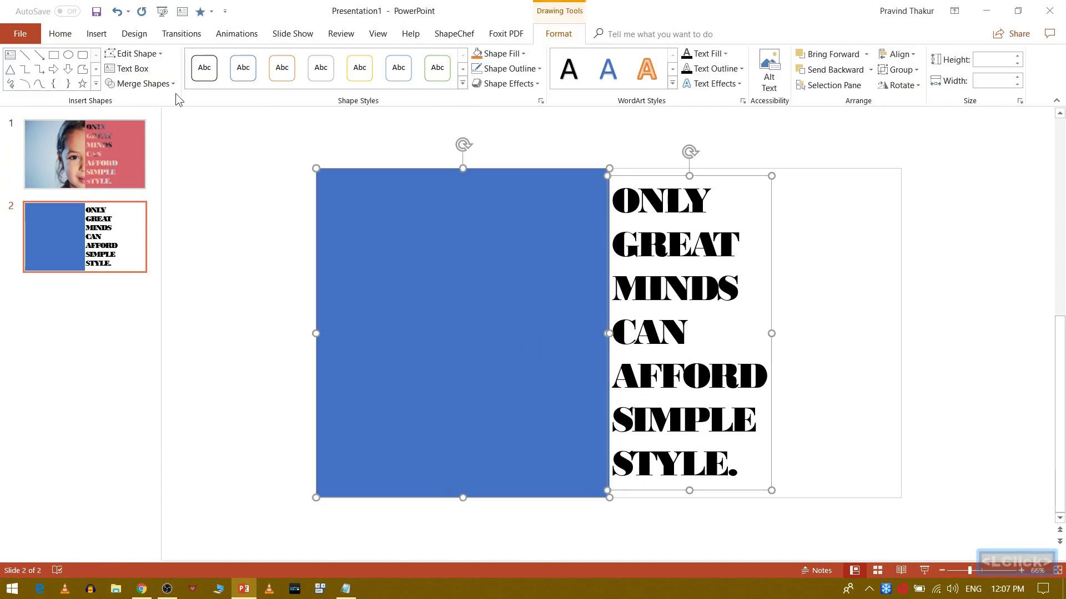
pyautogui.click(146, 92)
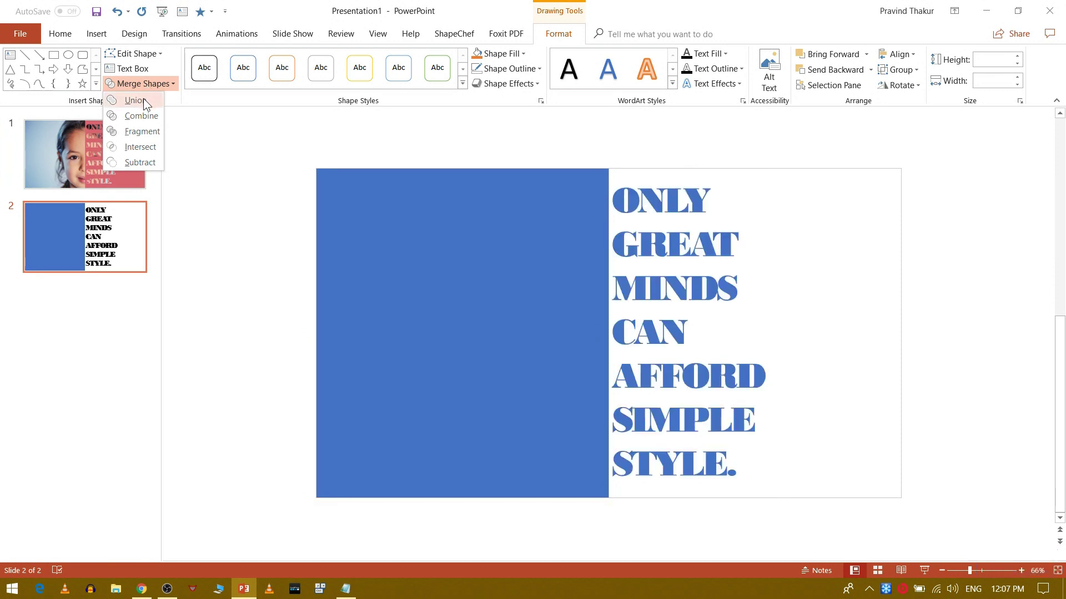
pyautogui.click(144, 107)
pyautogui.click(210, 343)
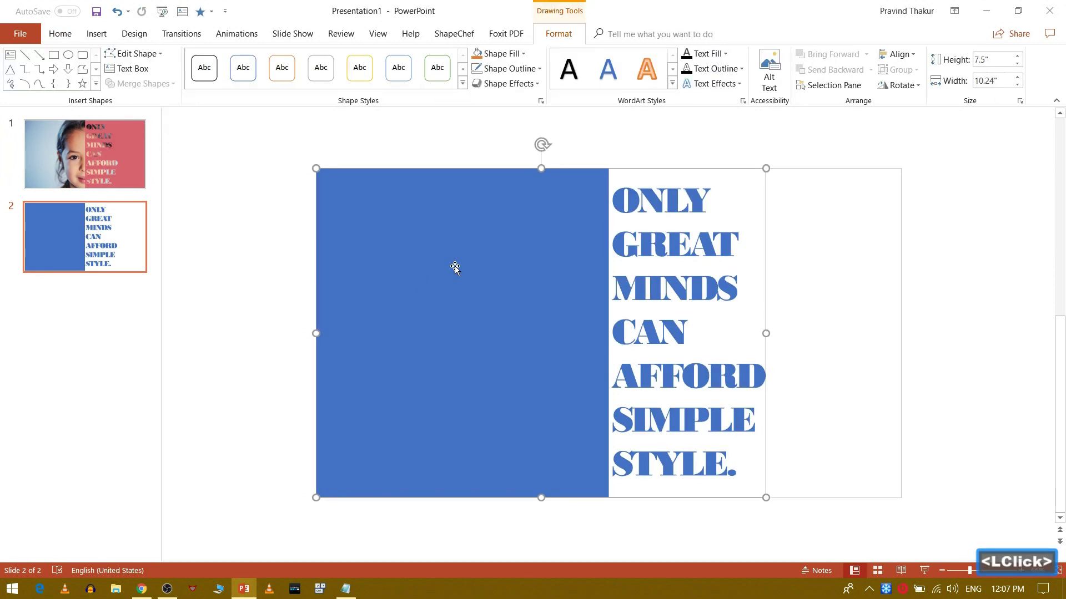
pyautogui.click(503, 61)
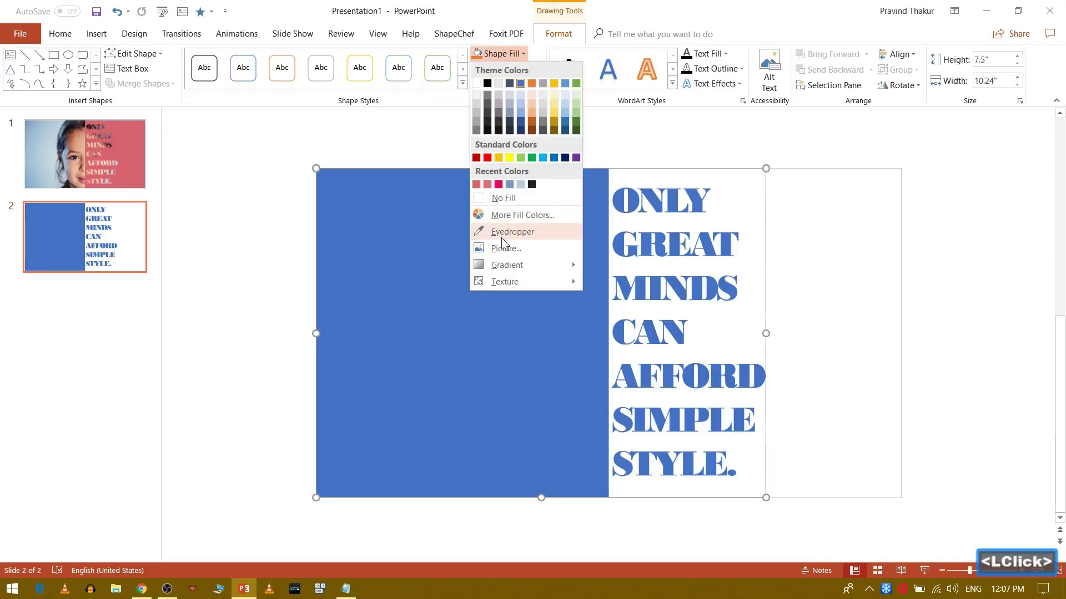
# Step: Fill the merged shape with the 'child' photo of the girl picked from a file
pyautogui.click(500, 257)
pyautogui.click(371, 282)
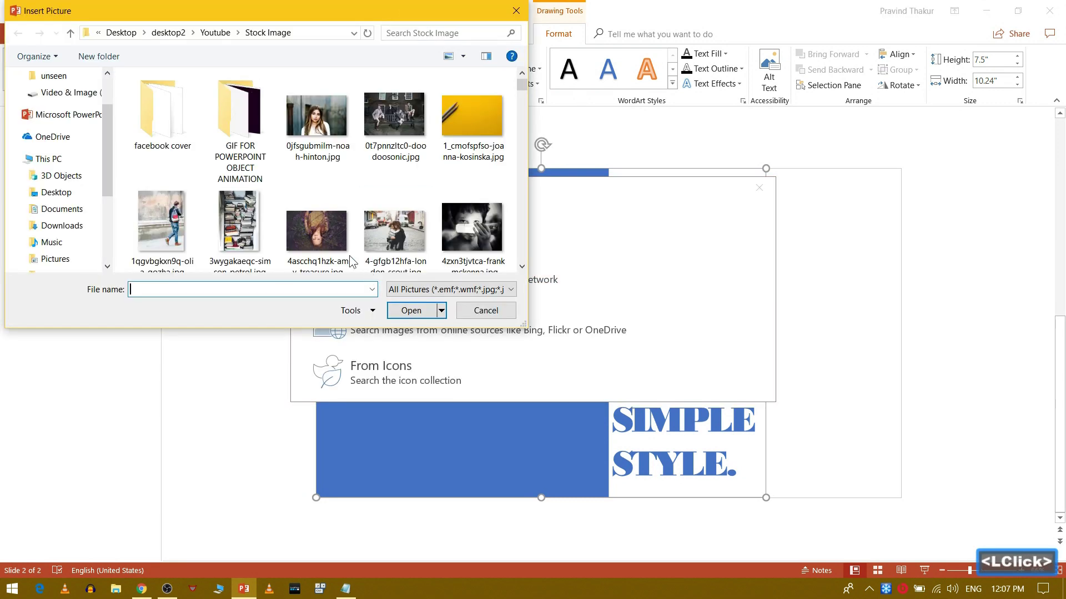
pyautogui.write('chil')
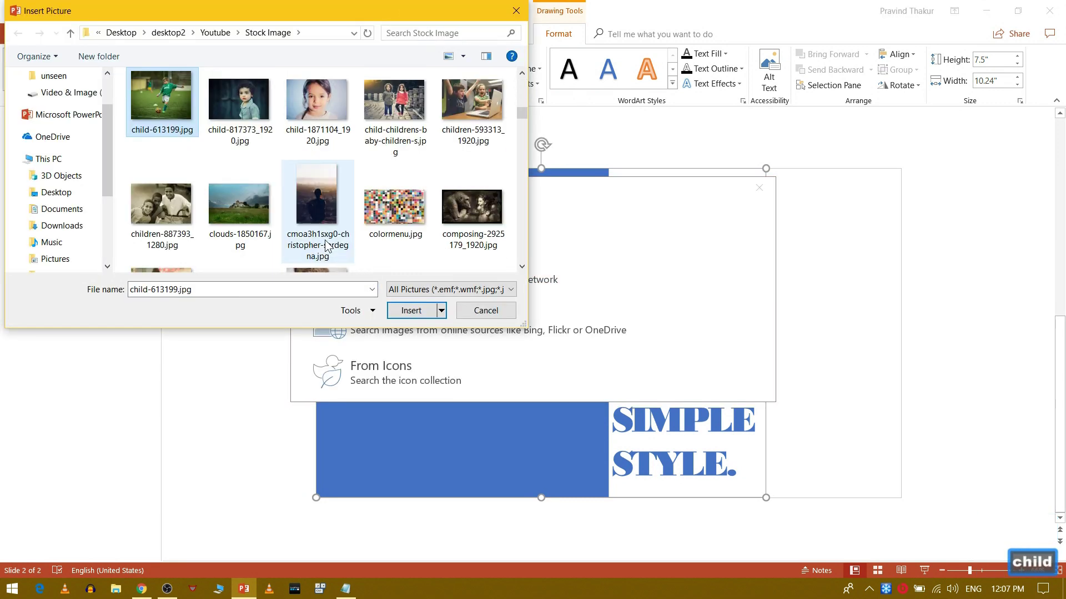
pyautogui.write('d')
pyautogui.click(313, 123)
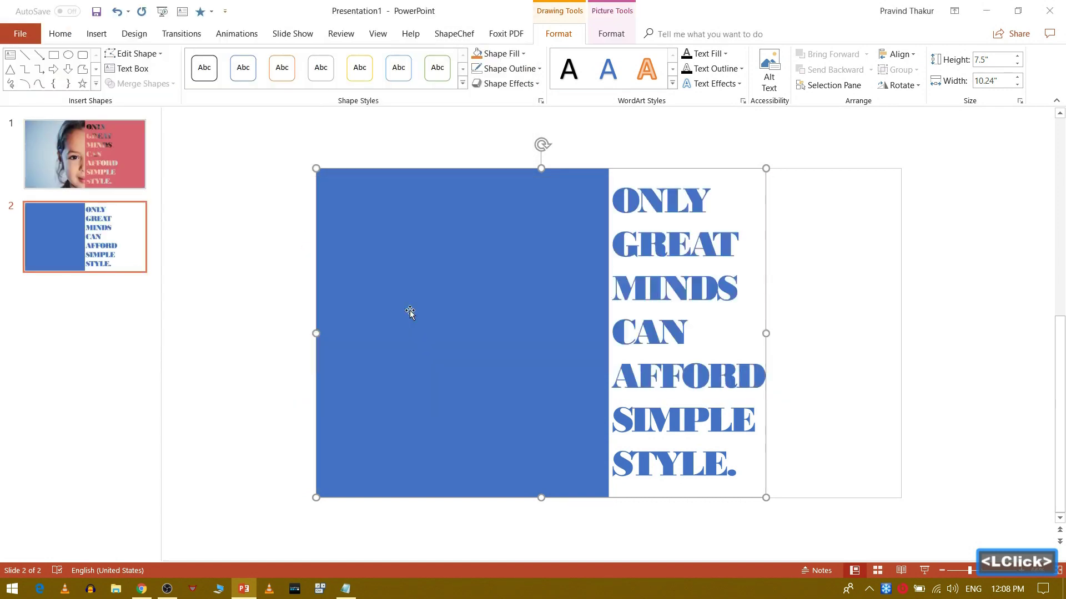
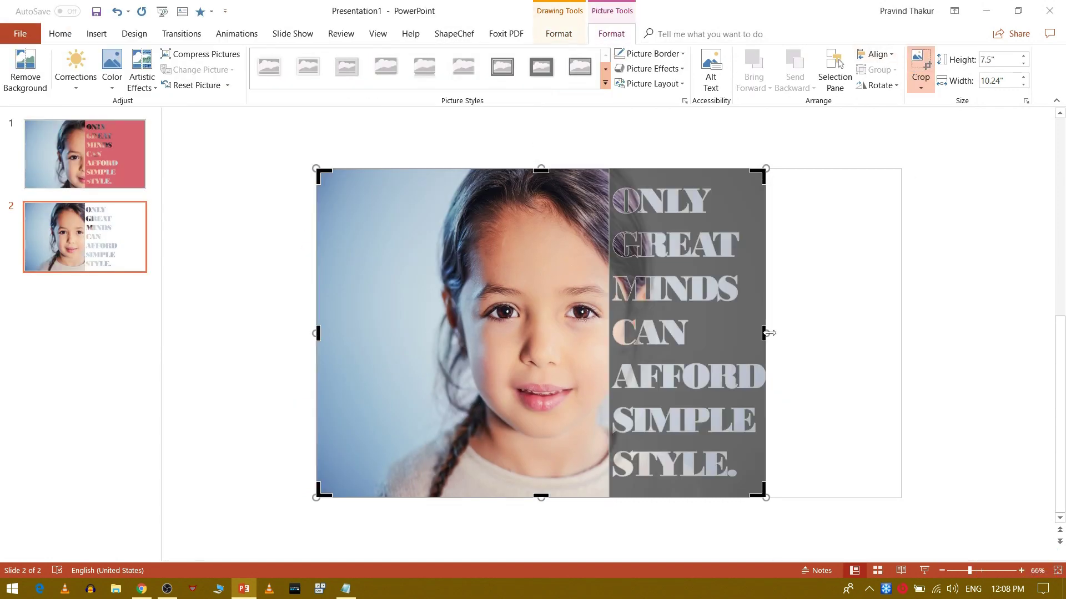
# Step: Crop-scale and shift the girl's photo so her face is split by the text column's edge
pyautogui.click(806, 329)
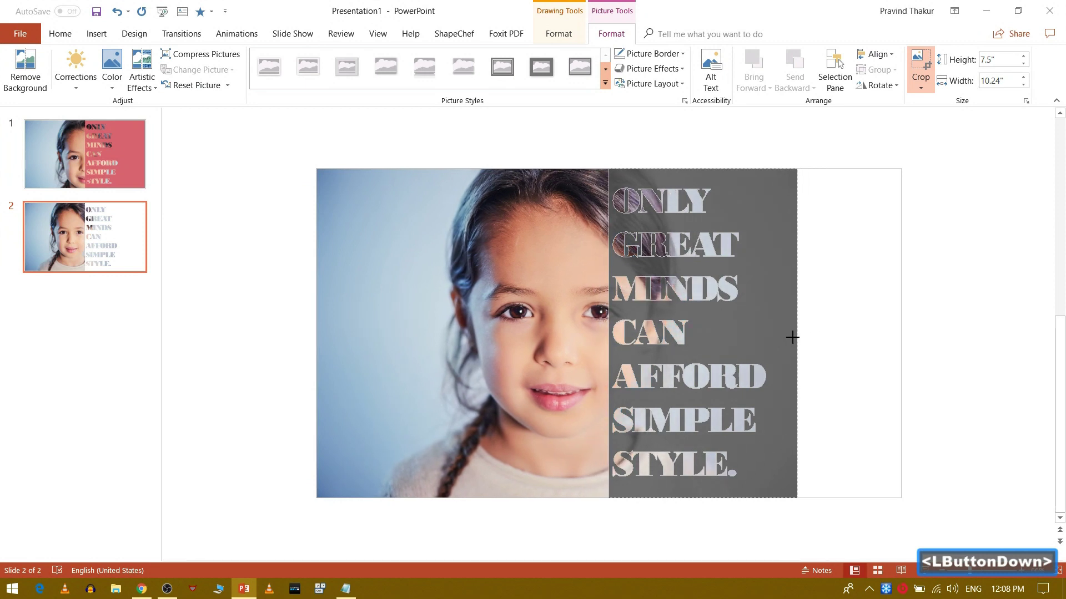
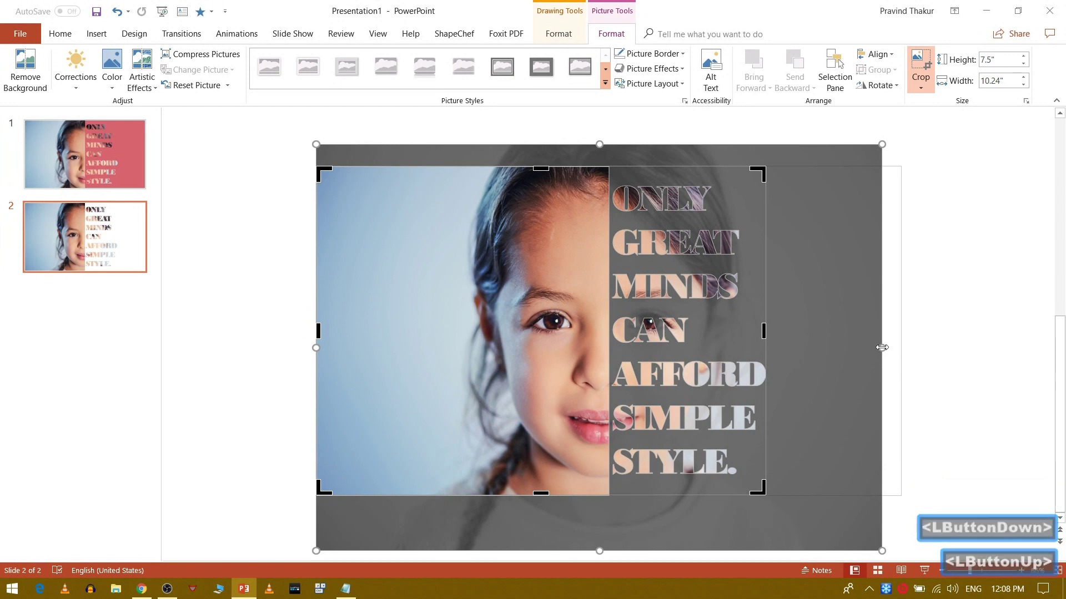
pyautogui.click(883, 356)
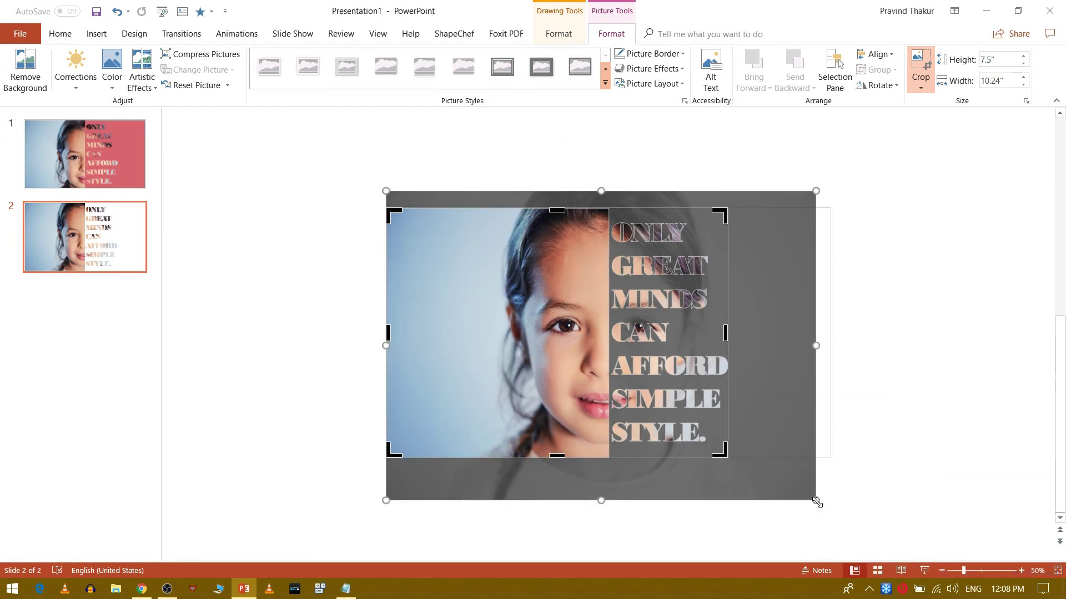
pyautogui.click(817, 498)
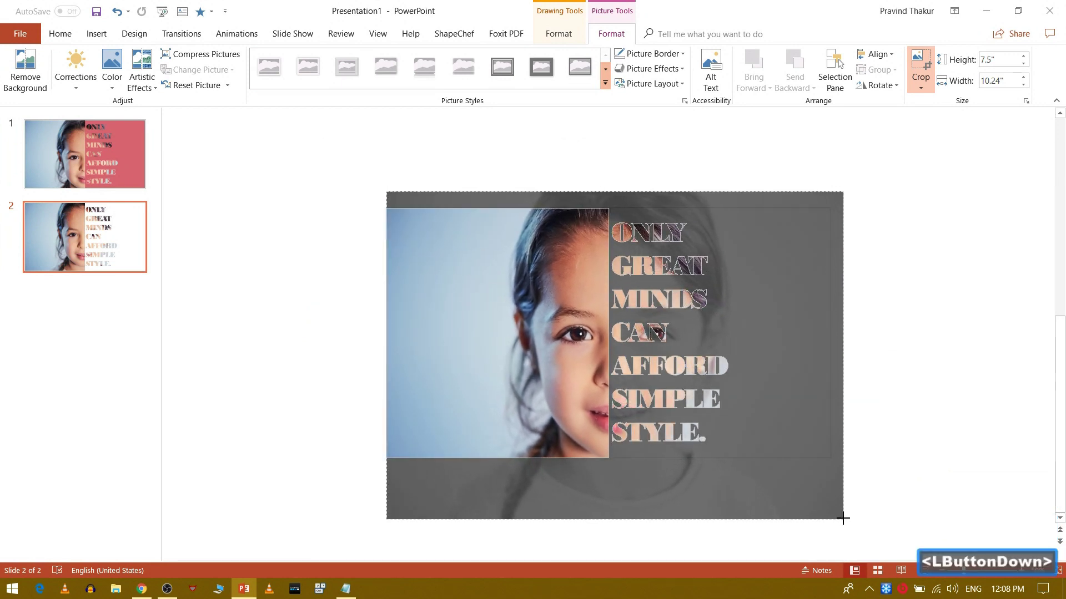
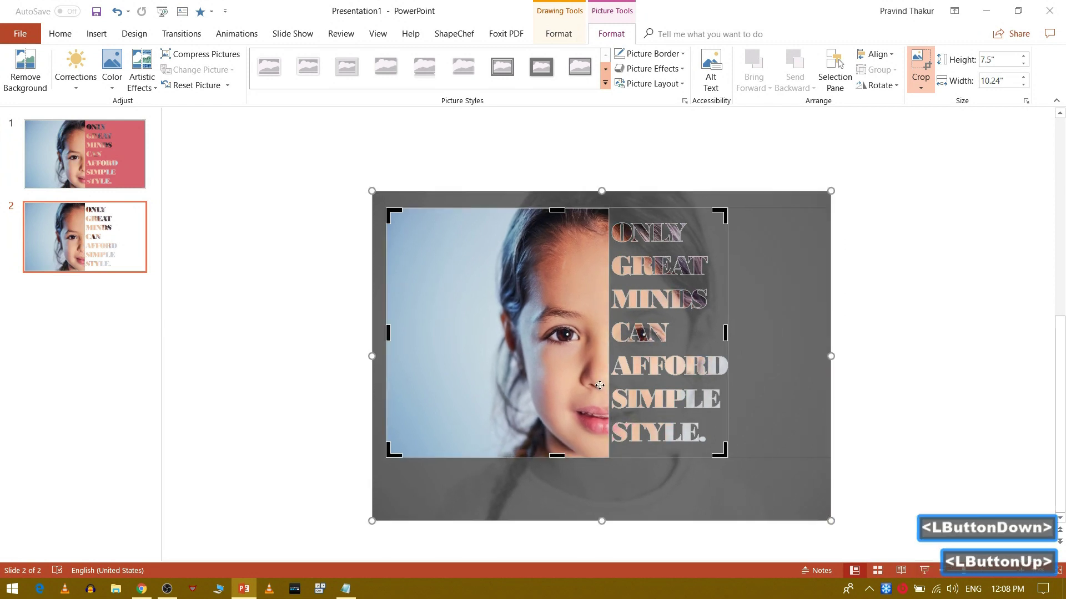
pyautogui.click(592, 381)
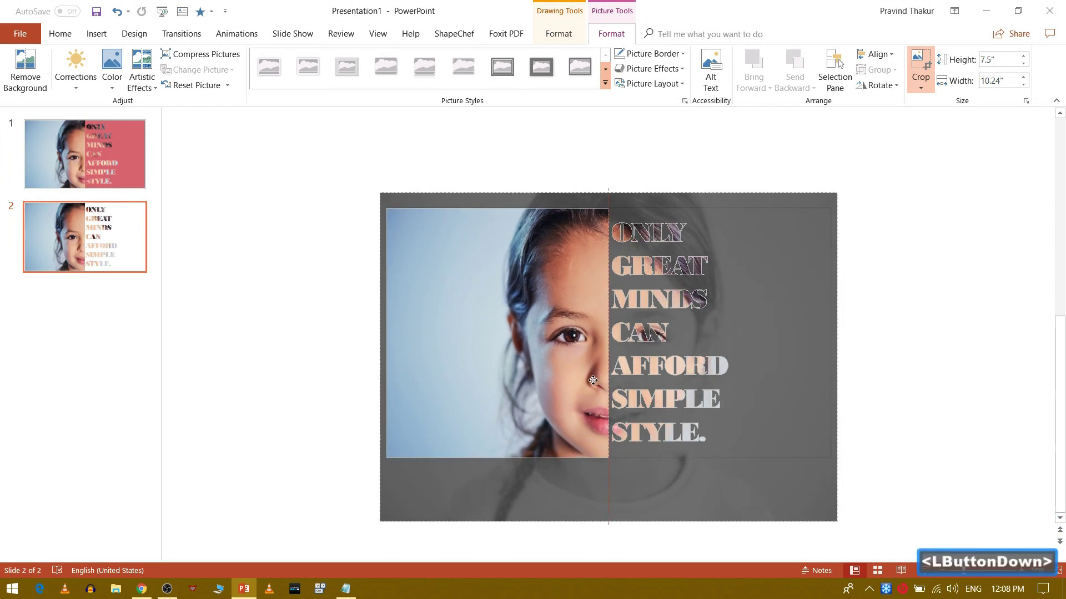
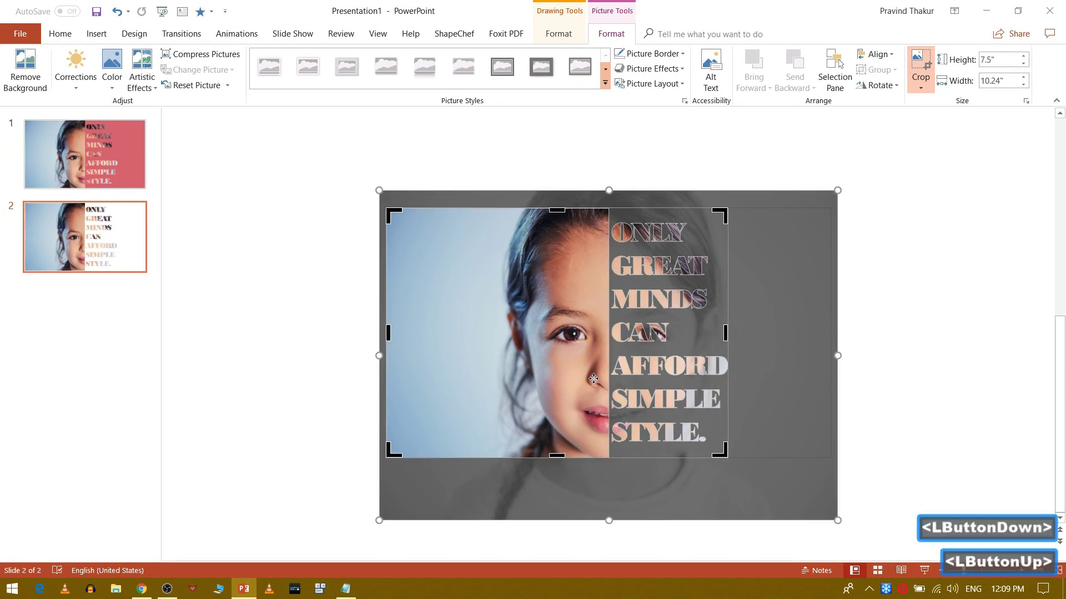
pyautogui.click(896, 377)
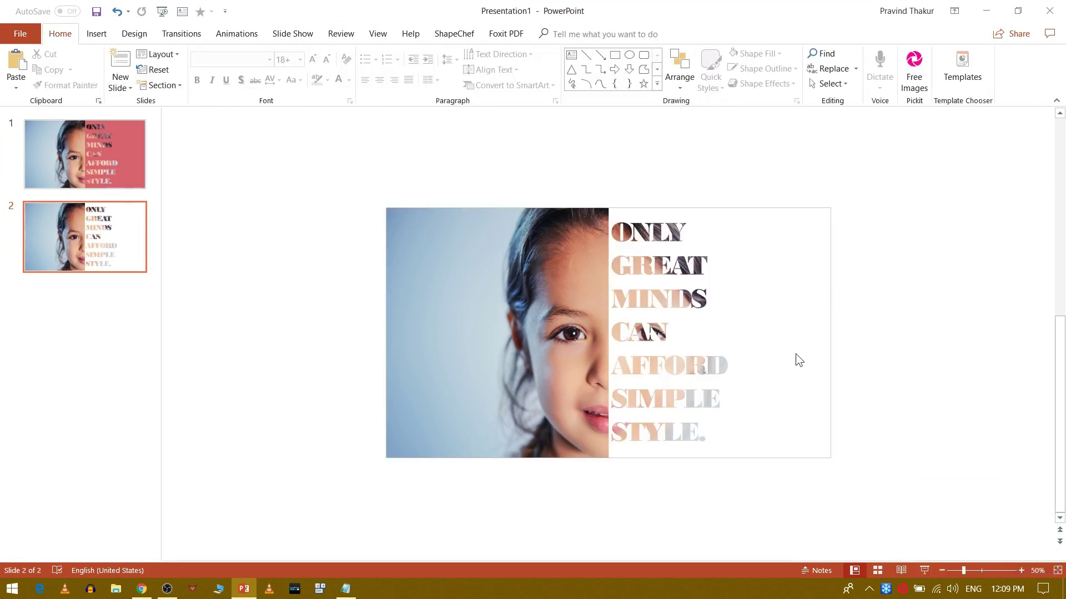
# Step: Set a deeper custom red slide background and play the slide as a full-screen show
pyautogui.rightClick(795, 362)
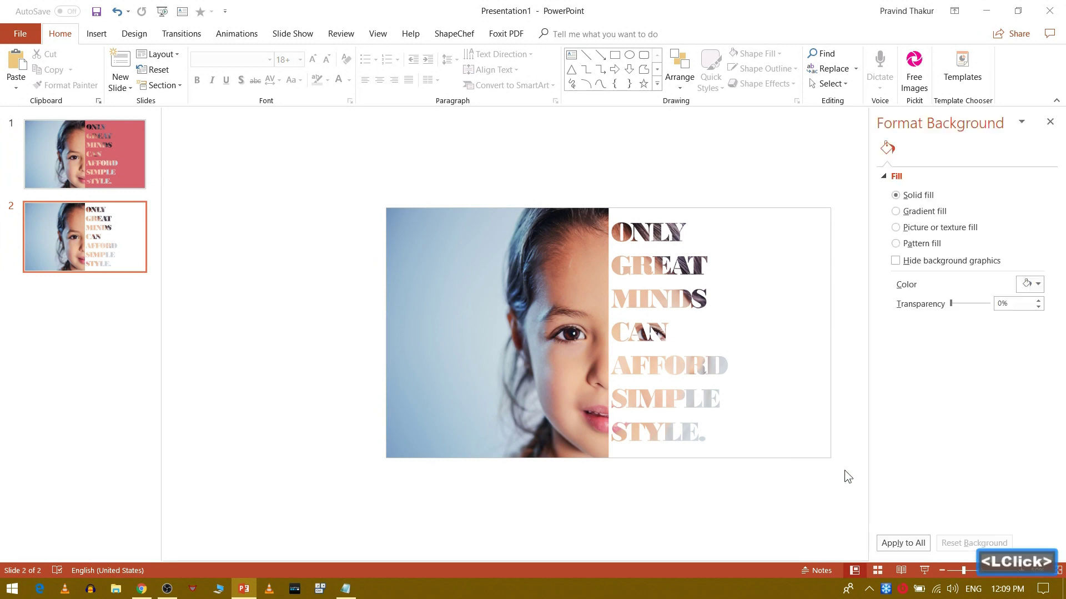
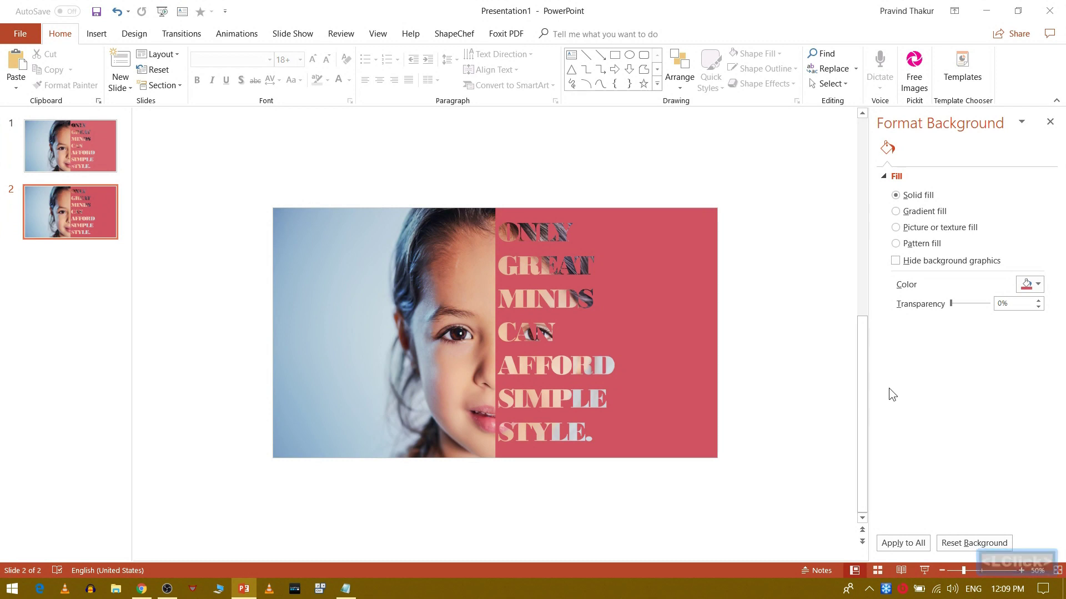
pyautogui.click(1028, 296)
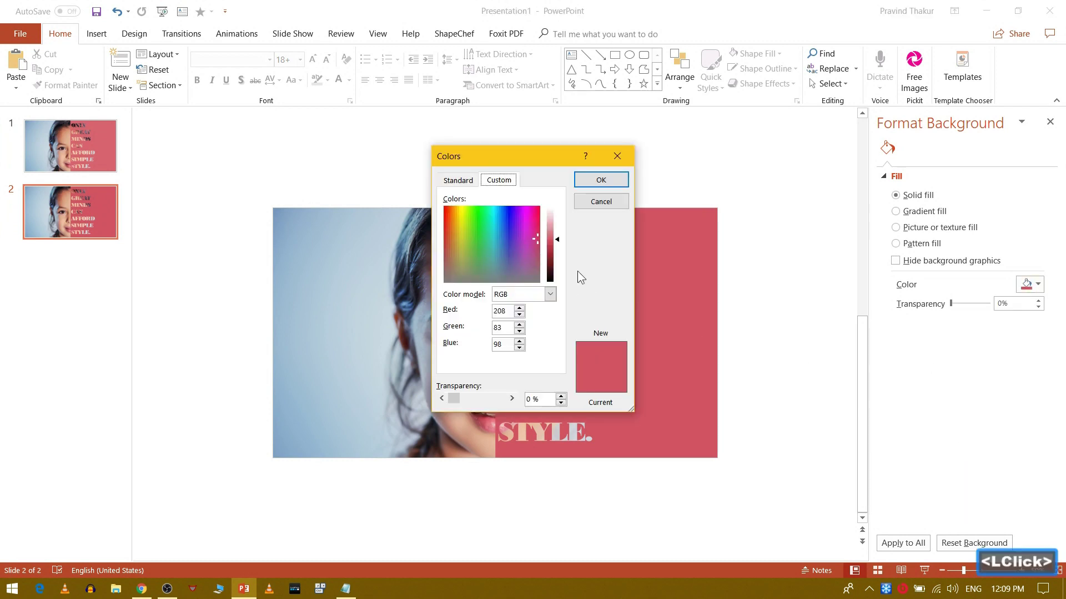
pyautogui.click(559, 249)
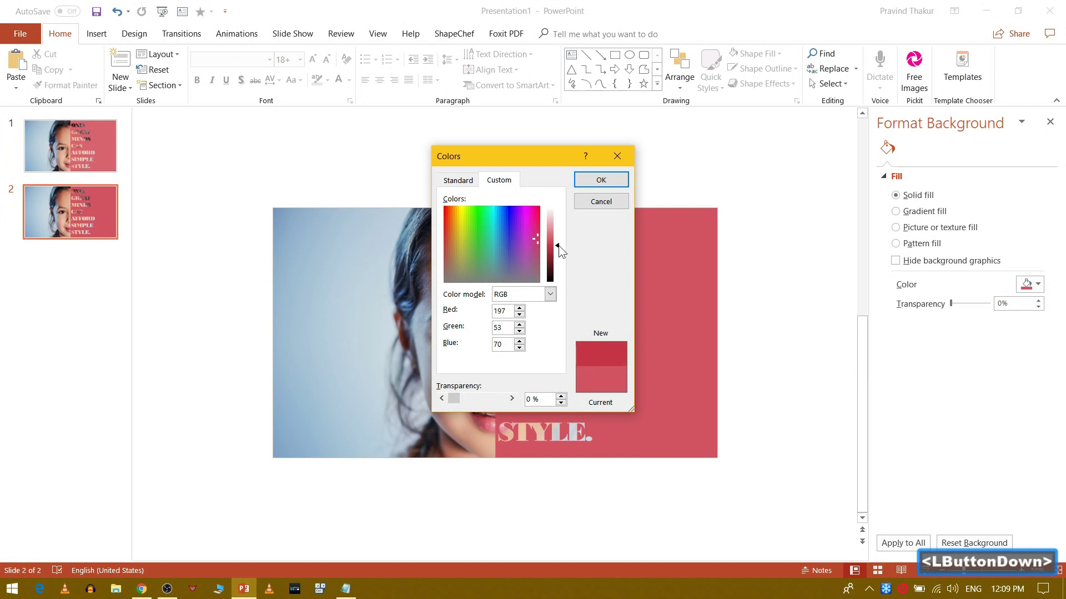
pyautogui.click(601, 188)
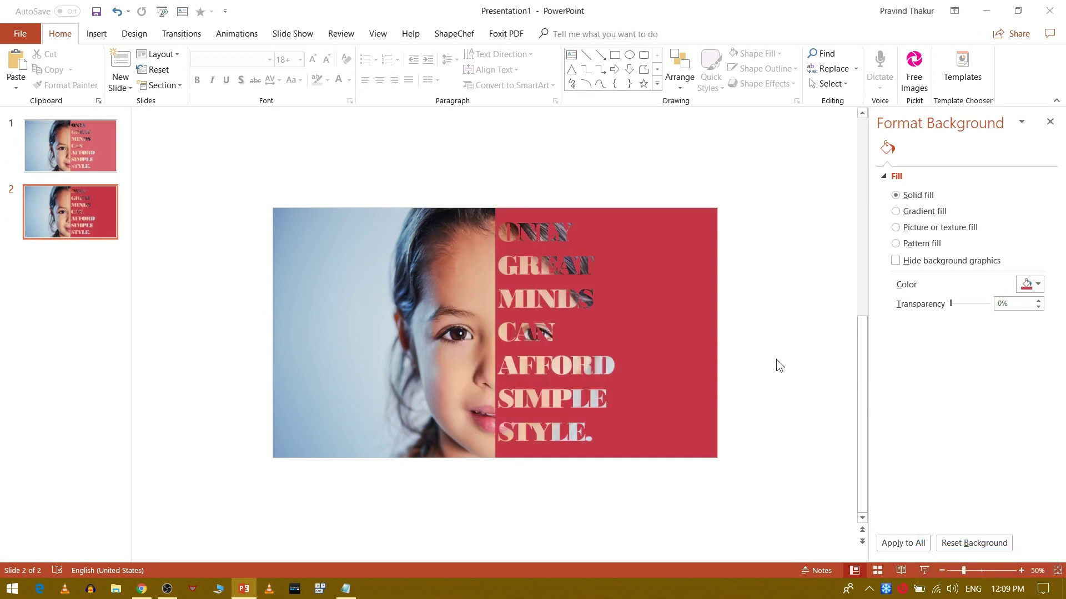
pyautogui.click(1048, 131)
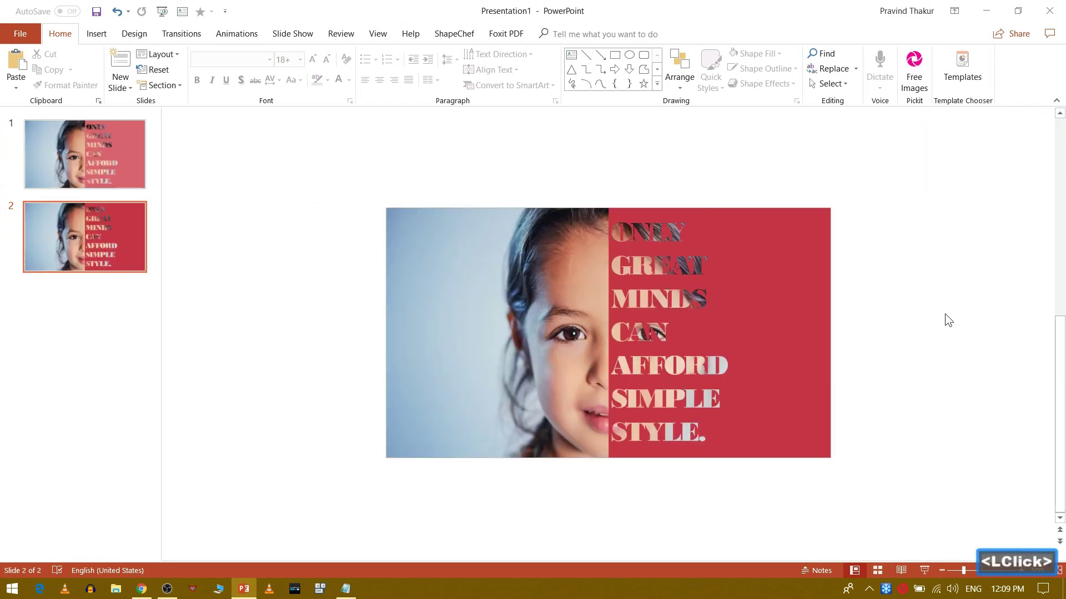
pyautogui.click(946, 323)
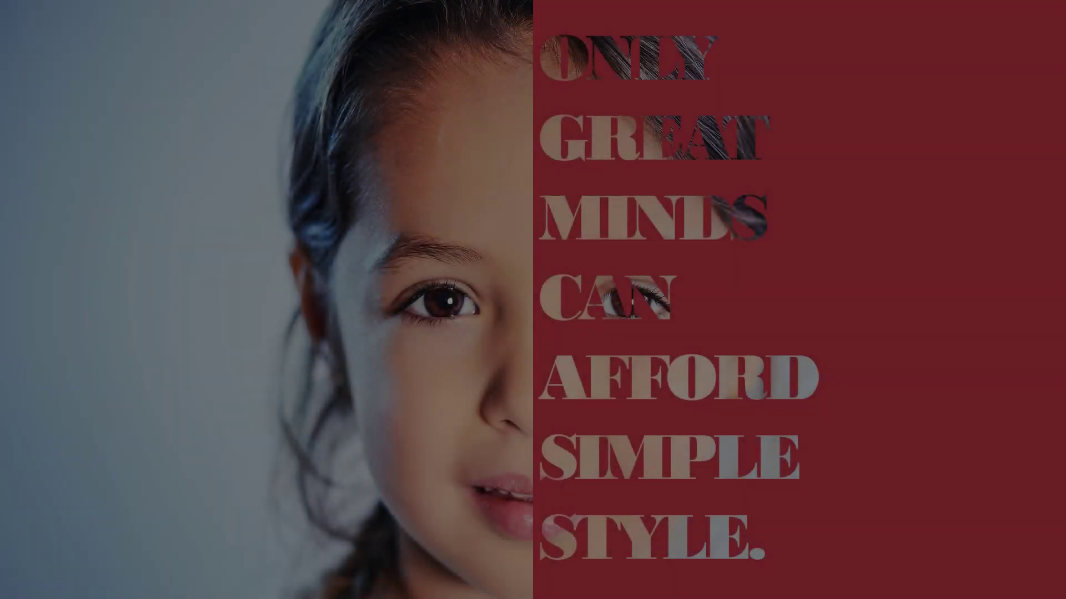